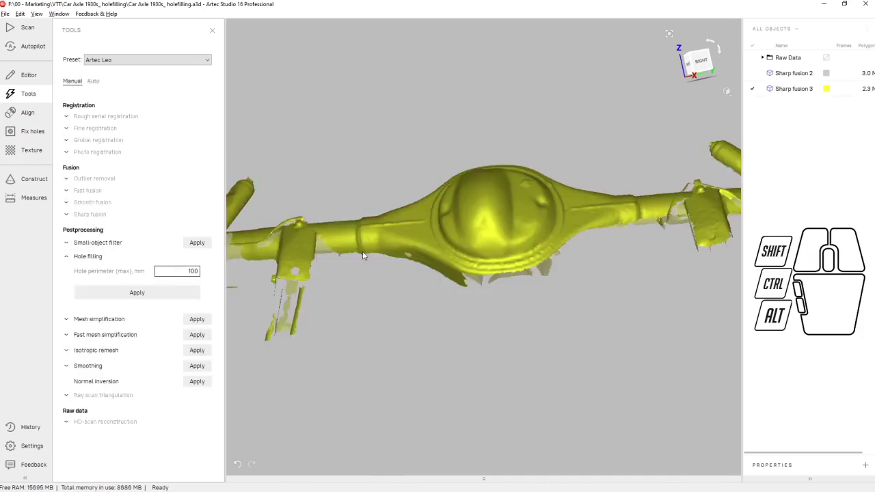
# Orbit the axle model to inspect it from another side and from below.
pyautogui.moveTo(394, 270); pyautogui.dragTo(399, 241)
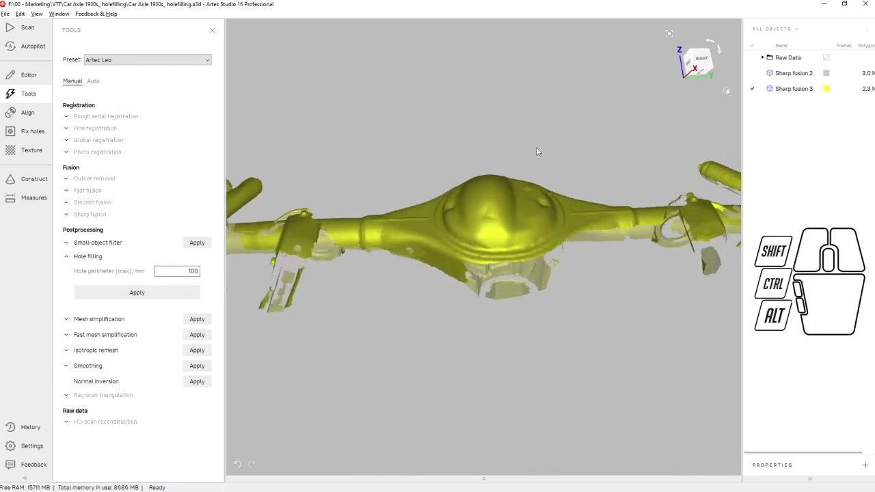
pyautogui.moveTo(546, 116); pyautogui.dragTo(526, 229)
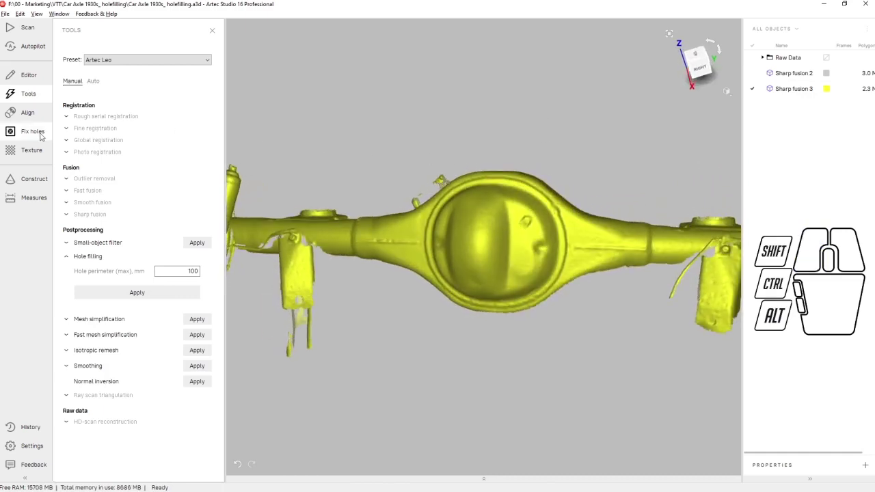
# Enter the Fix holes workbench and select the largest listed hole to outline its edges in red.
pyautogui.click(43, 132)
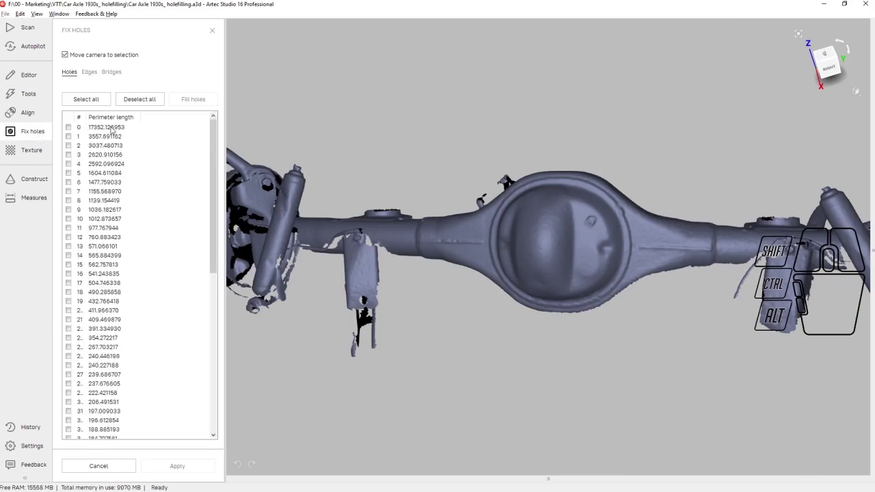
pyautogui.moveTo(410, 108); pyautogui.dragTo(420, 182)
pyautogui.click(115, 129)
pyautogui.moveTo(414, 236); pyautogui.dragTo(383, 68)
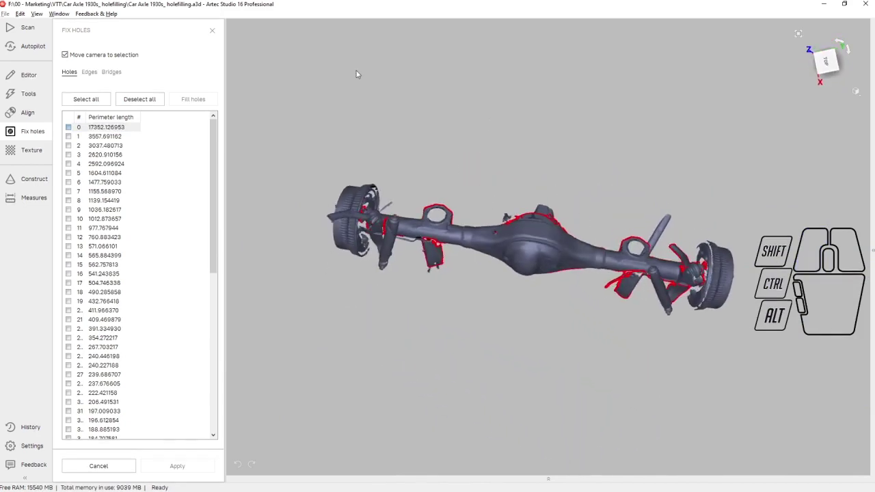
# Focus on the 109.416176 mm perimeter hole and check it for filling.
pyautogui.scroll(-3)
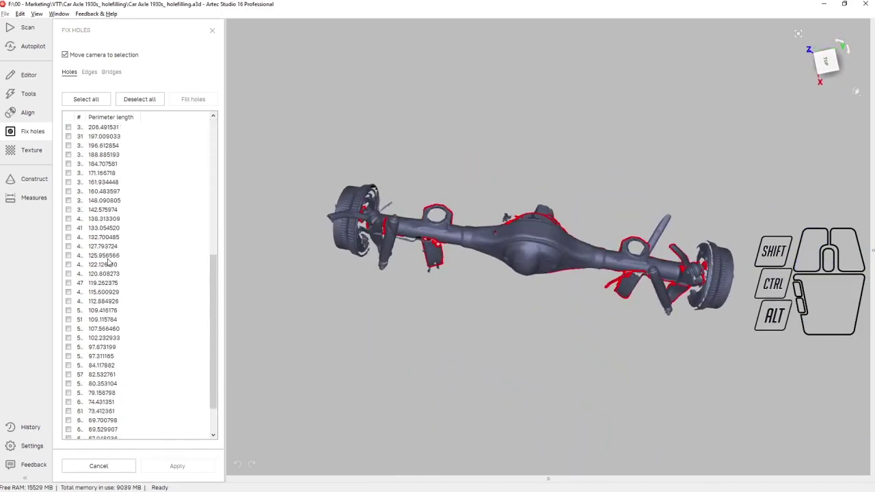
pyautogui.scroll(-3)
pyautogui.click(110, 264)
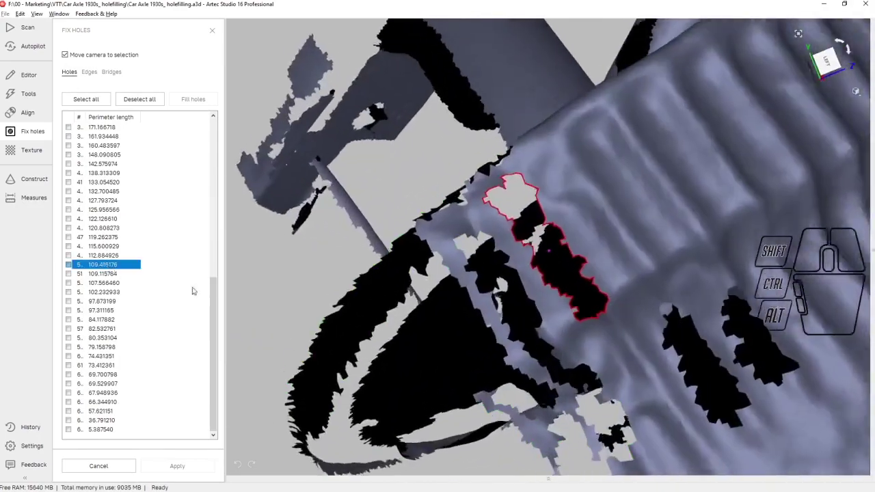
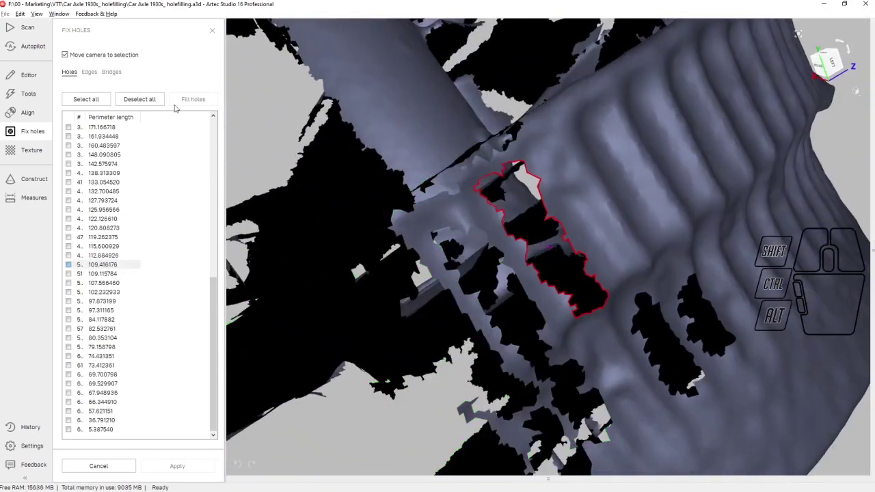
pyautogui.click(74, 263)
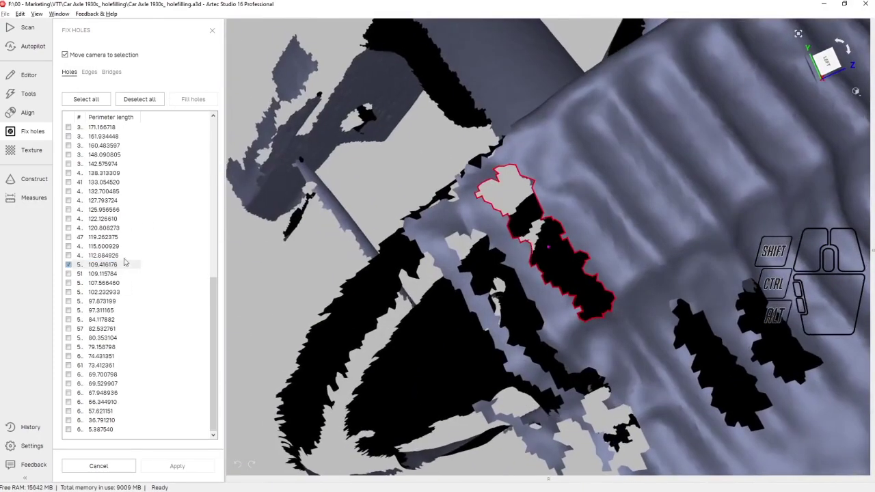